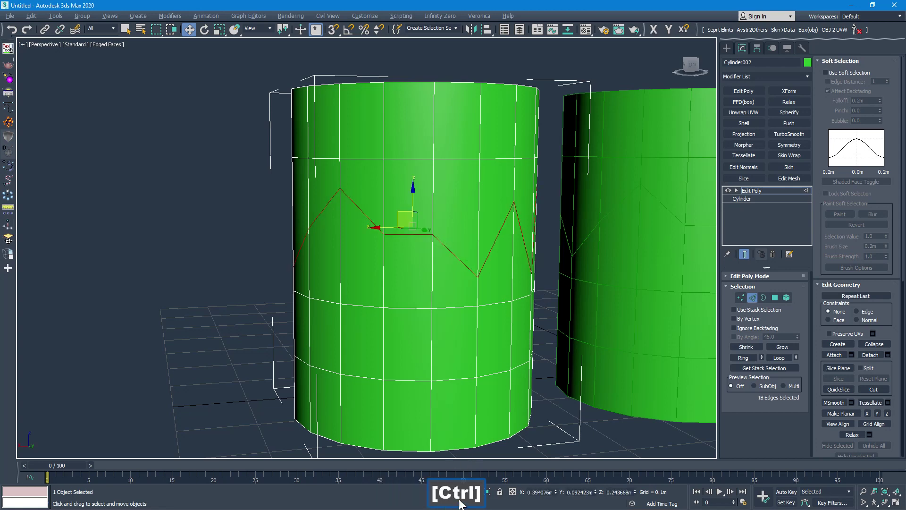
Convert the selected zigzag edge loop into its 18 vertices.
click(741, 303)
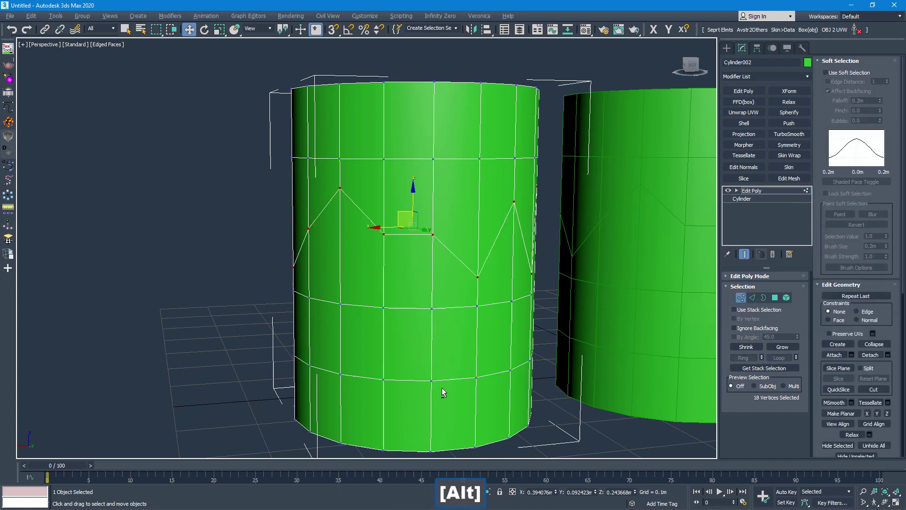
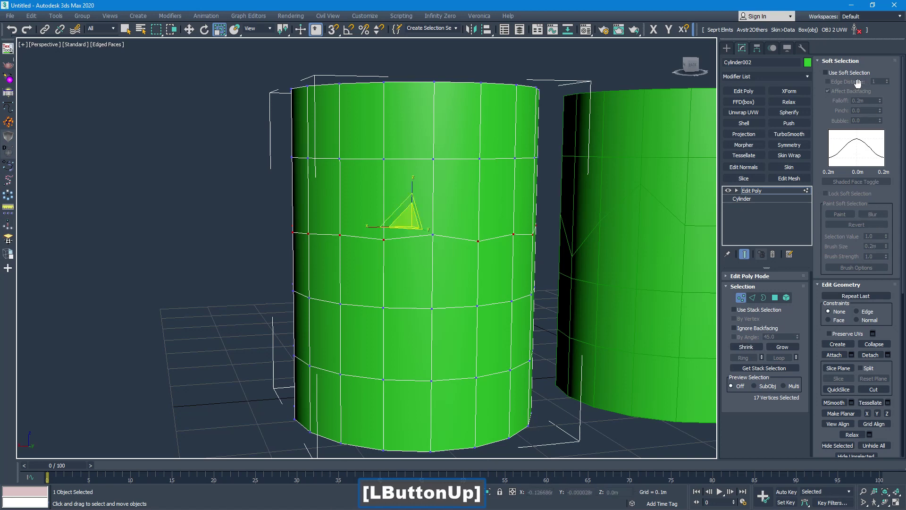
click(845, 63)
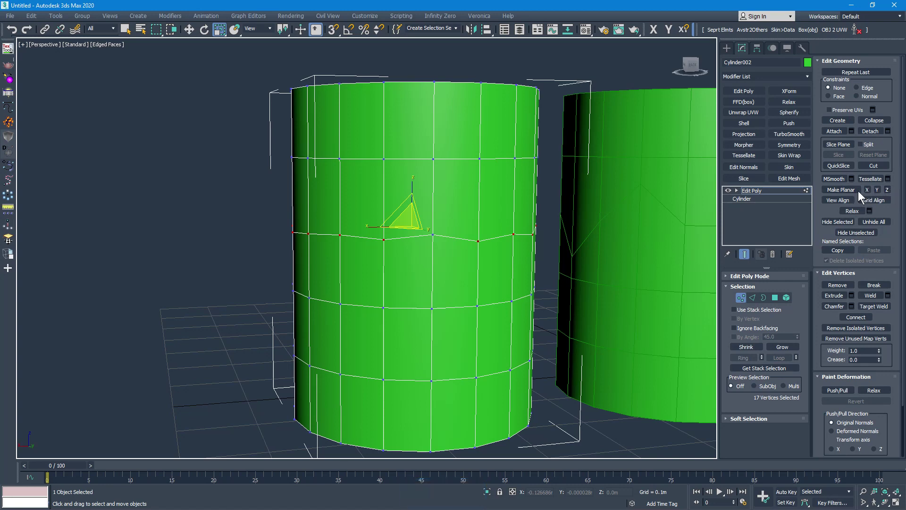
click(889, 197)
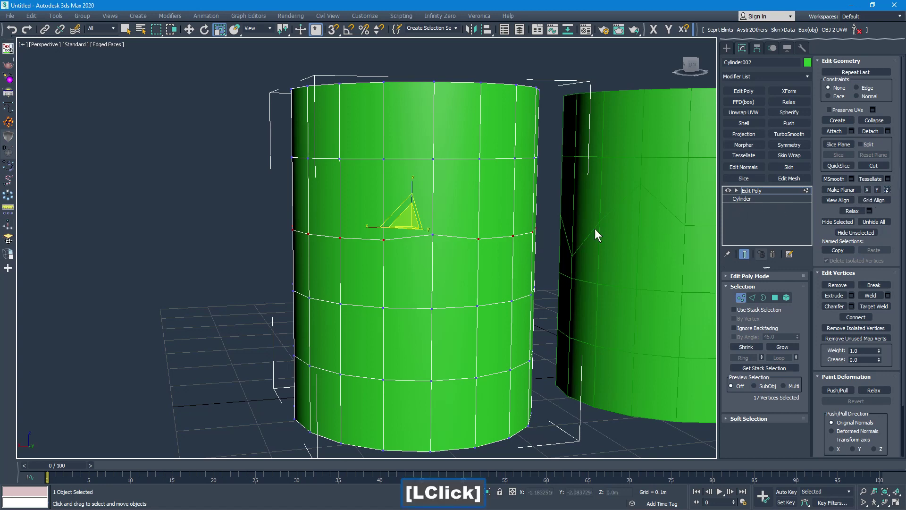
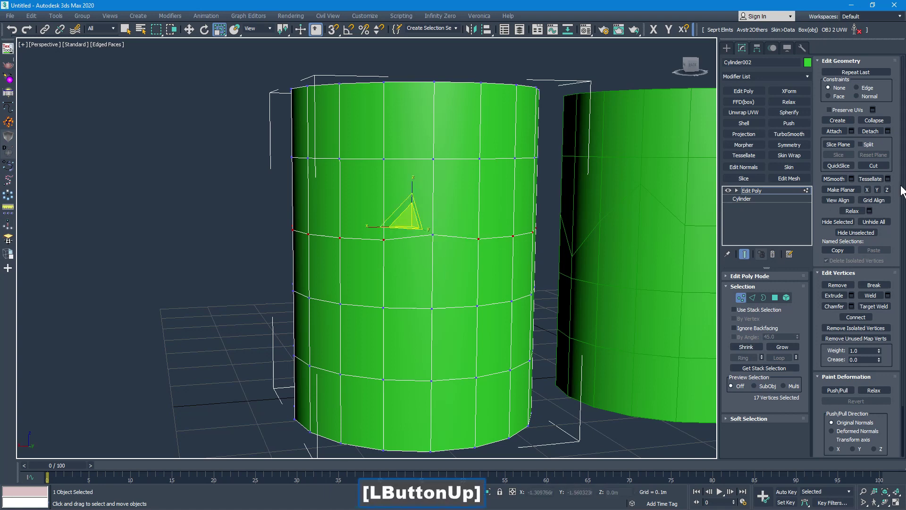
click(891, 194)
double_click(891, 195)
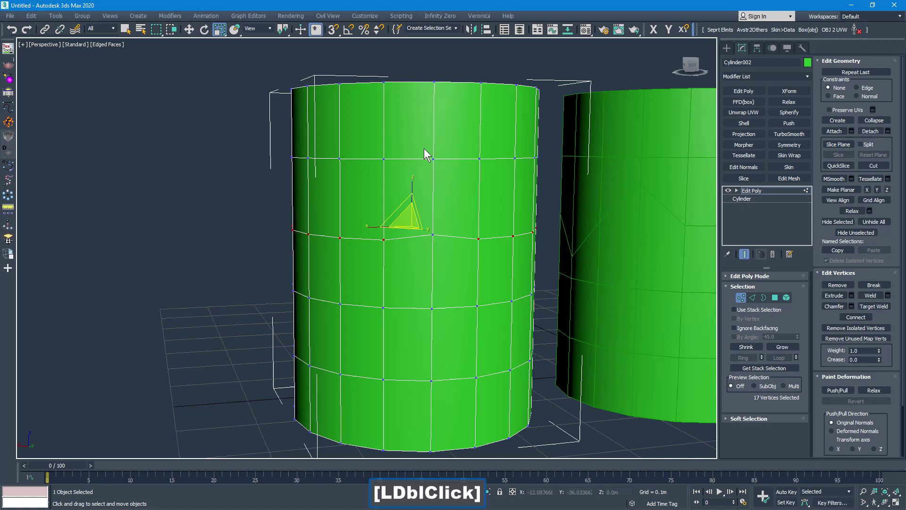
click(331, 36)
Enable Vertex snapping in Grid and Snap Settings and switch to the Move tool.
right_click(333, 34)
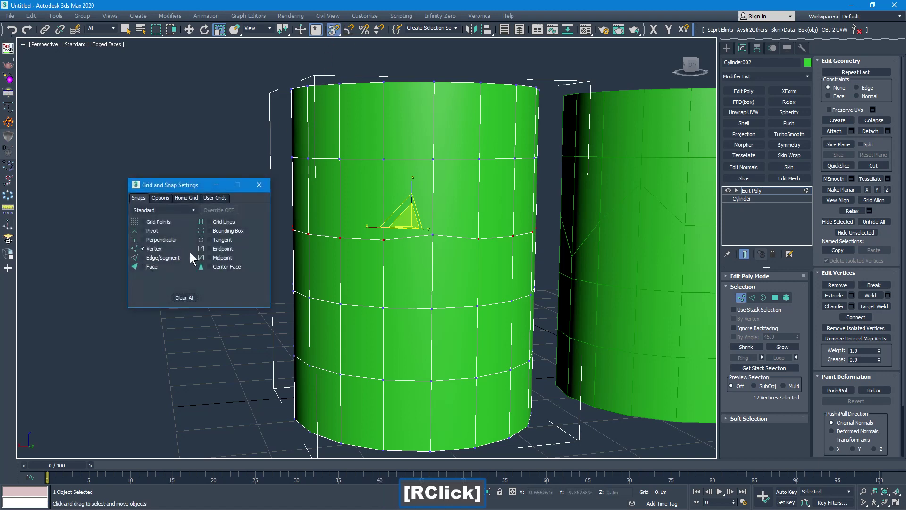
key(w)
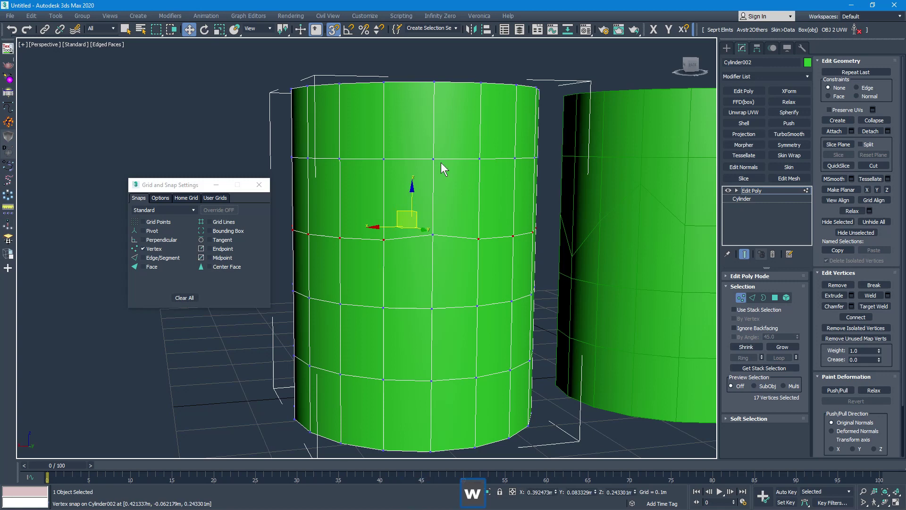
click(690, 35)
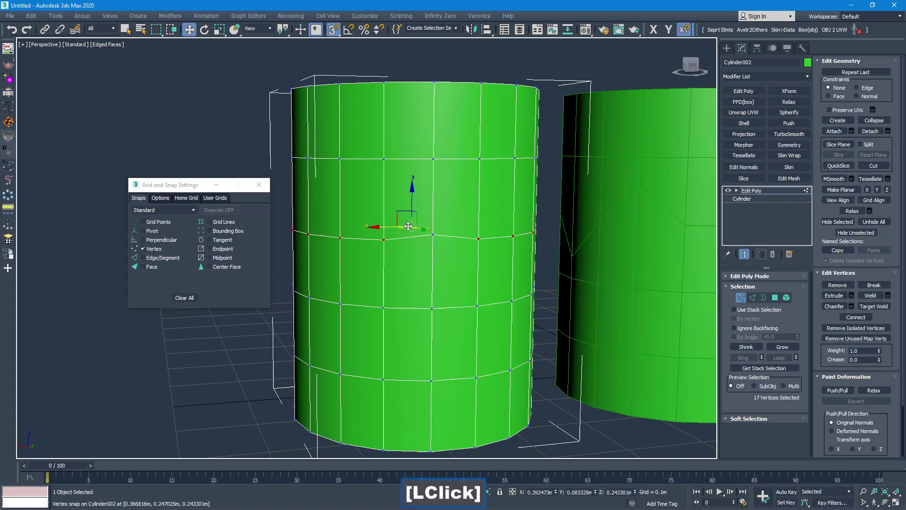
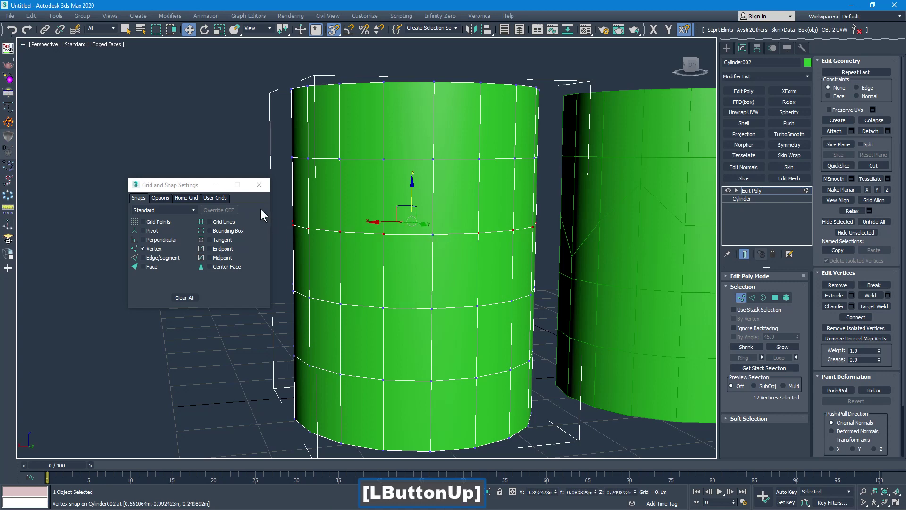
click(180, 185)
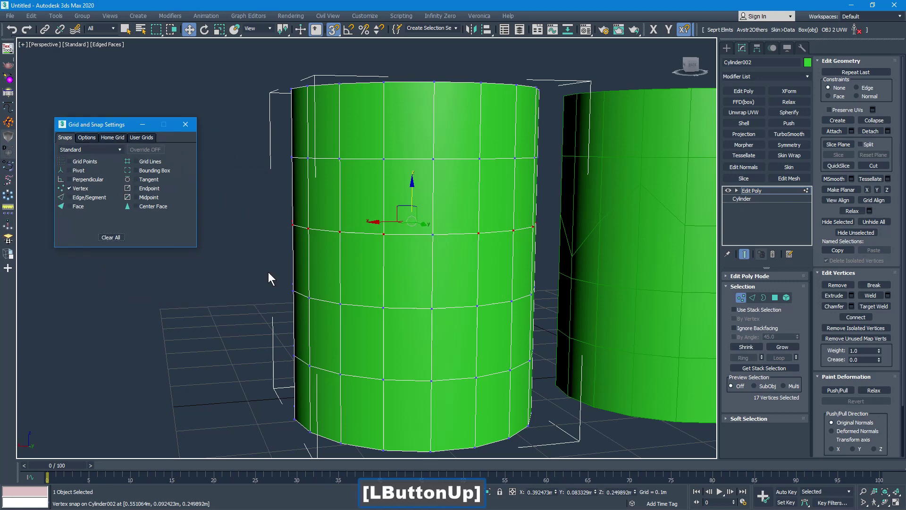
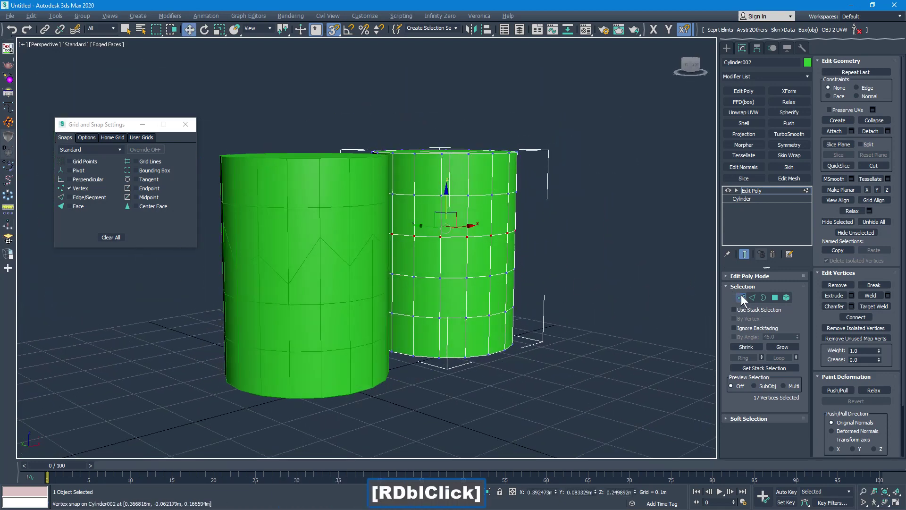
Leave vertex editing, close the snap settings and select Cylinder001 at object level.
click(744, 300)
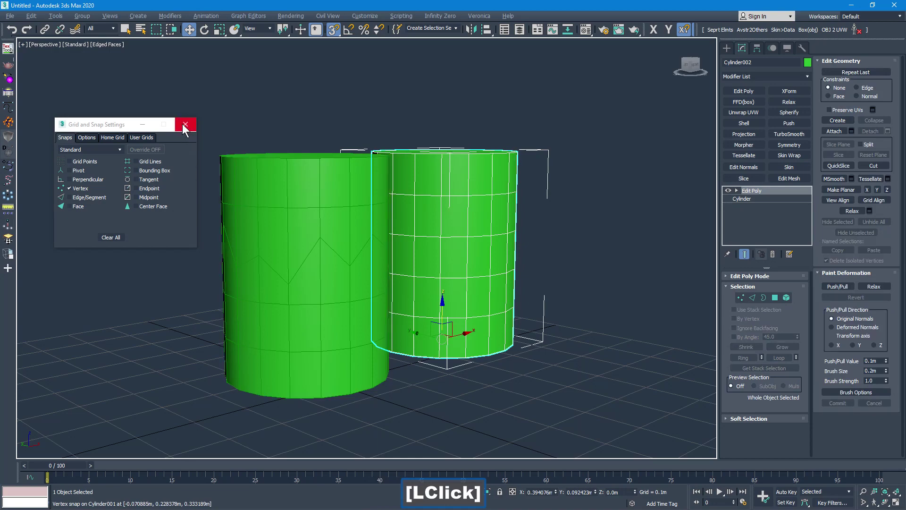
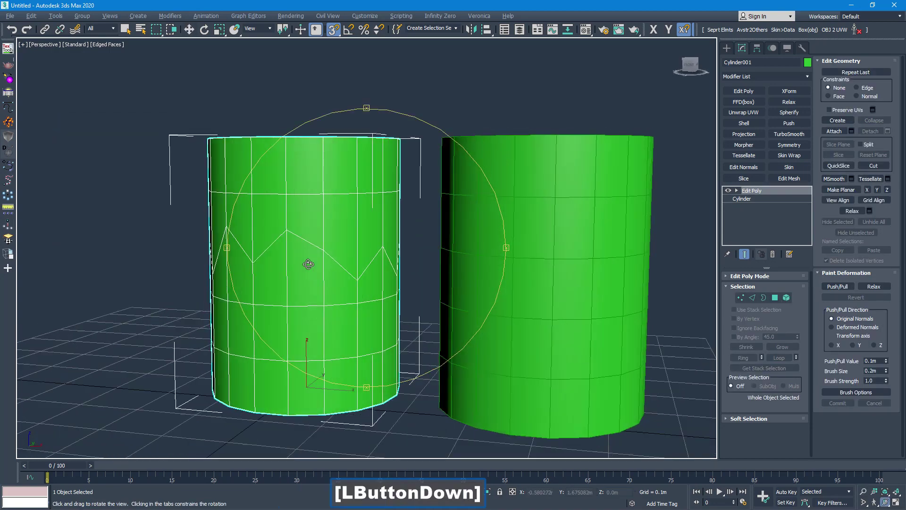
click(360, 263)
click(366, 265)
click(362, 272)
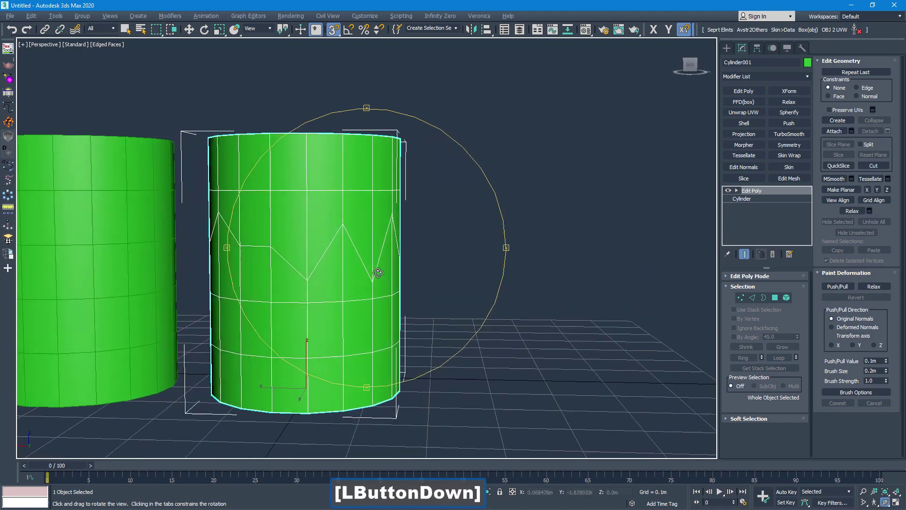
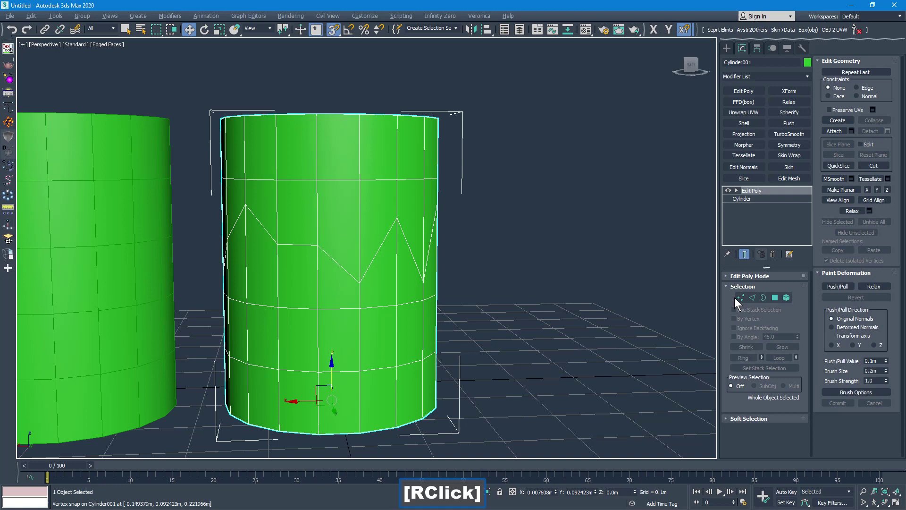
click(743, 303)
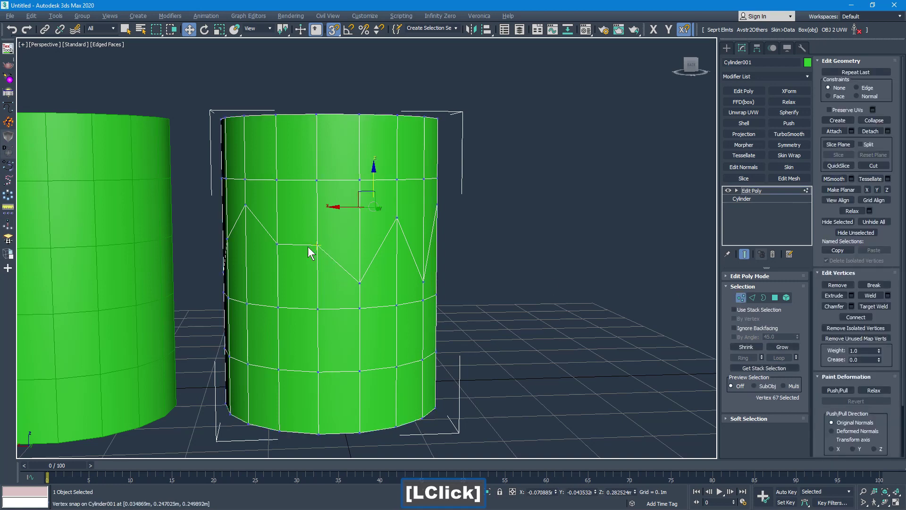
click(744, 302)
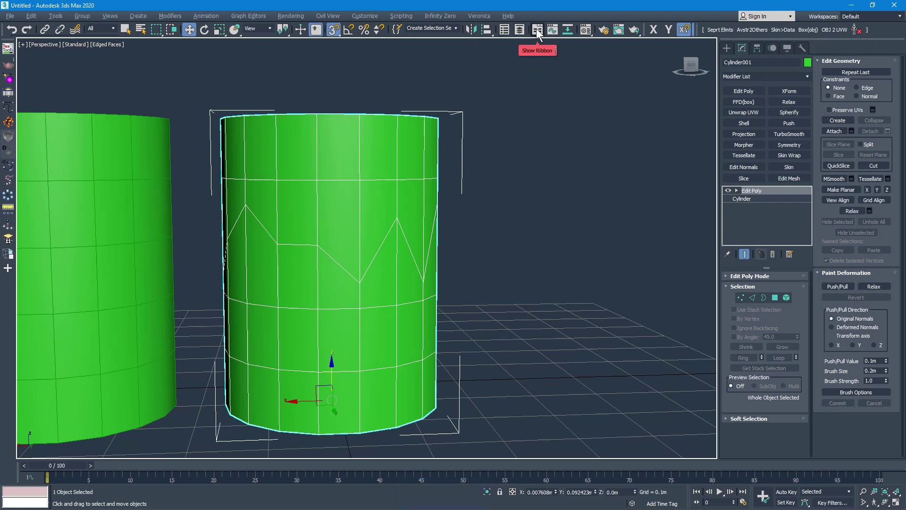
Show the Modeling ribbon and enter Edge sub-object level on the zigzag cylinder.
click(539, 34)
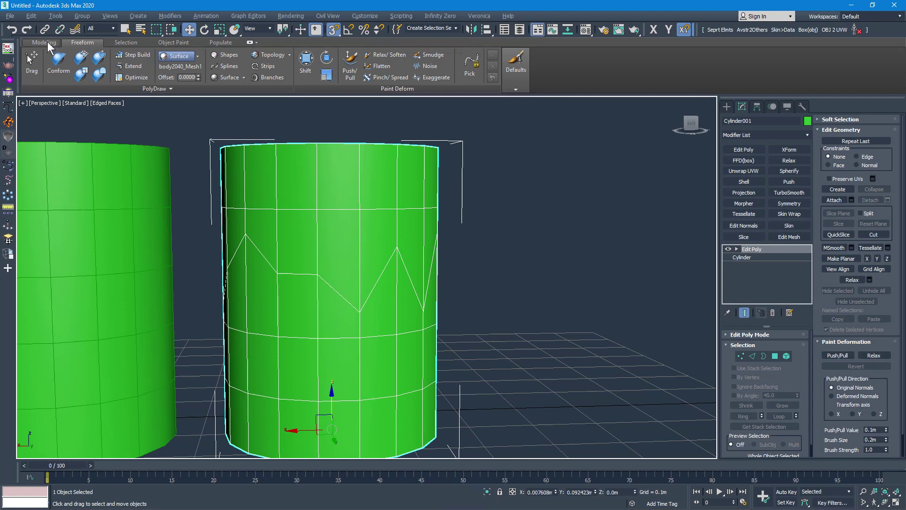
click(50, 47)
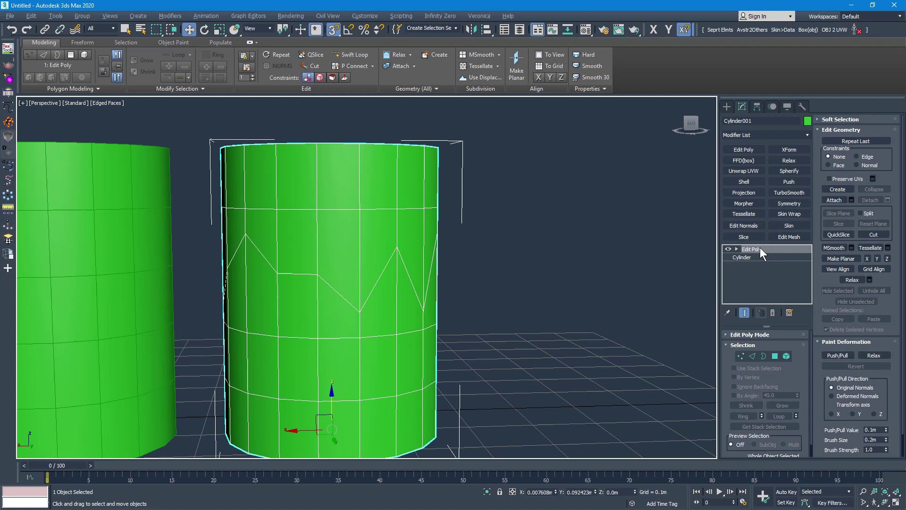
click(752, 365)
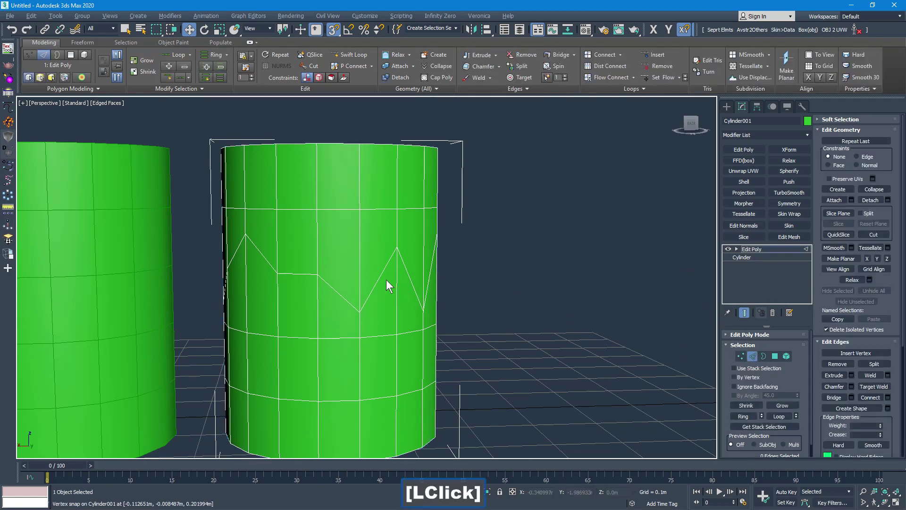
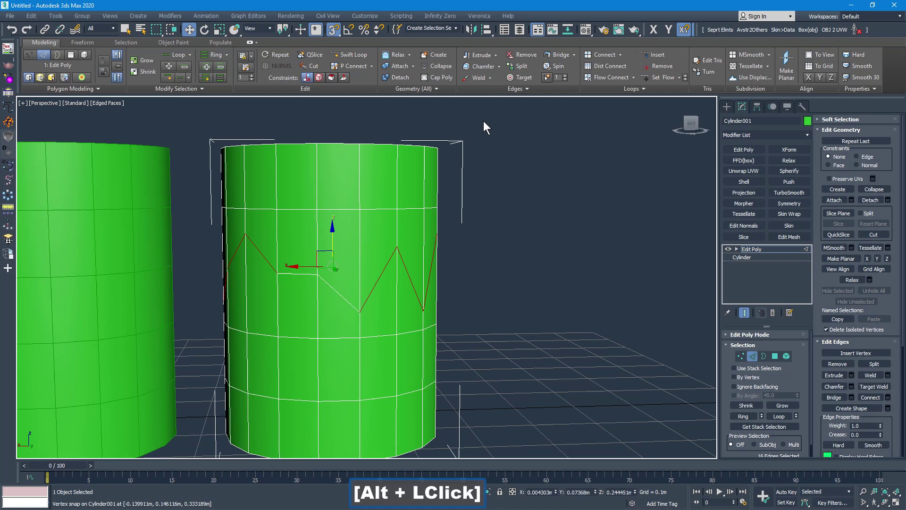
Snap-move the selected zigzag edges into one level horizontal loop.
click(664, 84)
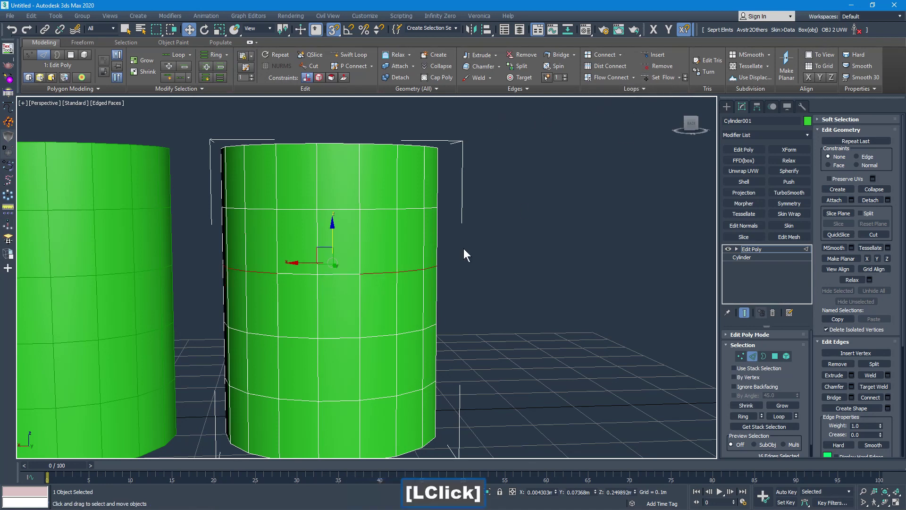